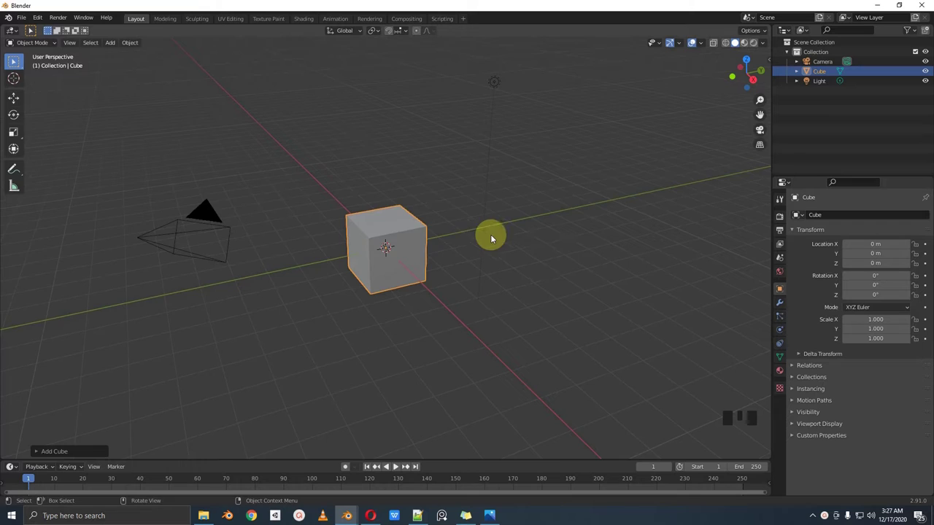
- Delete the default cube, leaving only the camera and light in the scene
{"action": "left_click_drag", "start_coordinate": [448, 227], "coordinate": [481, 274]}
{"action": "key", "text": "x"}
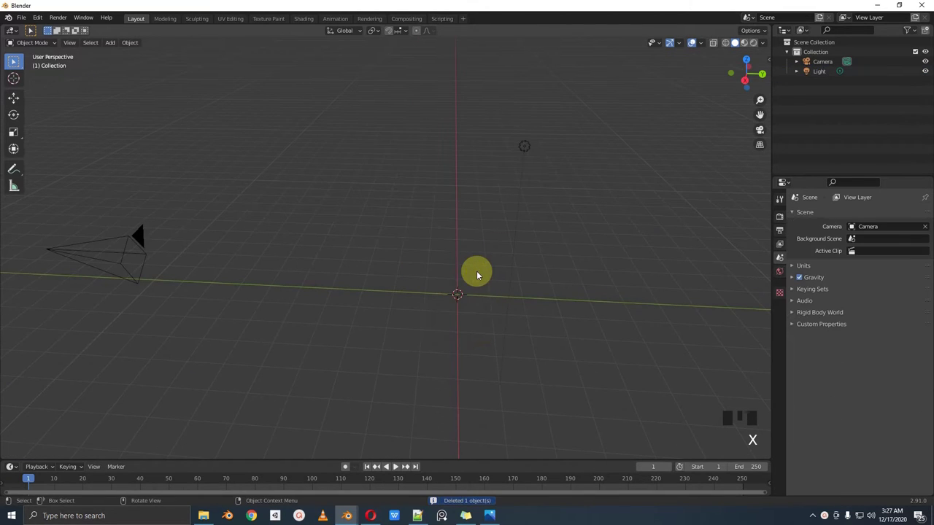
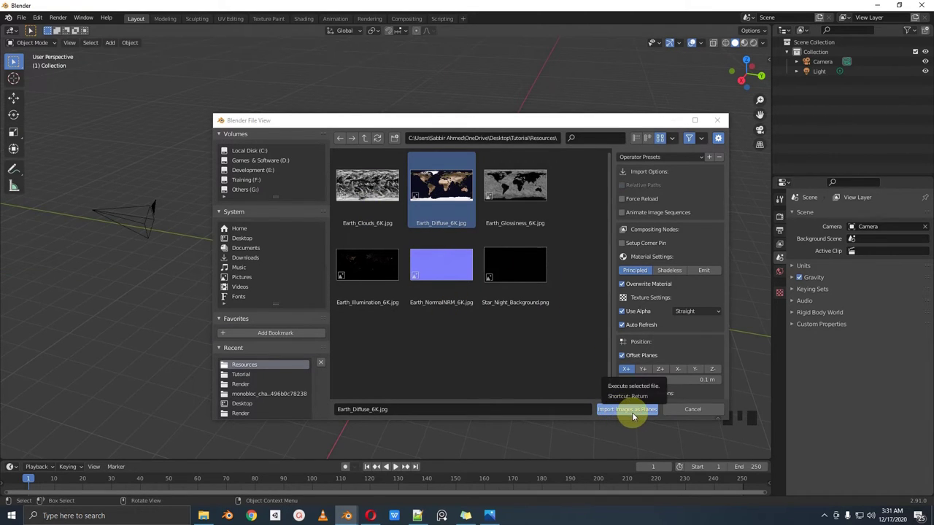
- Import Earth_Diffuse_6K.jpg from the Resources folder as an image plane
{"action": "left_click_drag", "start_coordinate": [513, 259], "coordinate": [453, 300]}
{"action": "scroll", "scroll_direction": "up", "scroll_amount": 3}
{"action": "left_click_drag", "start_coordinate": [498, 309], "coordinate": [333, 219]}
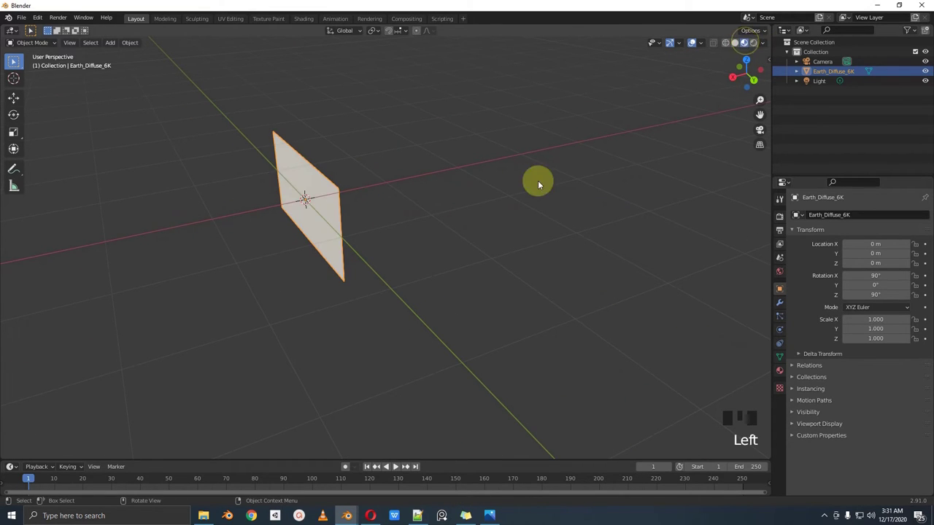
- Reset the Earth_Diffuse_6K plane's rotation and location so it lies flat at the world origin
{"action": "left_click_drag", "start_coordinate": [478, 240], "coordinate": [529, 230]}
{"action": "scroll", "scroll_direction": "up", "scroll_amount": 3}
{"action": "left_click_drag", "start_coordinate": [499, 308], "coordinate": [537, 307]}
{"action": "key", "text": "alt+r"}
{"action": "scroll", "scroll_direction": "down", "scroll_amount": 3}
{"action": "left_click_drag", "start_coordinate": [450, 326], "coordinate": [479, 339]}
{"action": "scroll", "scroll_direction": "up", "scroll_amount": 3}
{"action": "key", "text": "alt+g"}
{"action": "left_click_drag", "start_coordinate": [483, 338], "coordinate": [491, 313]}
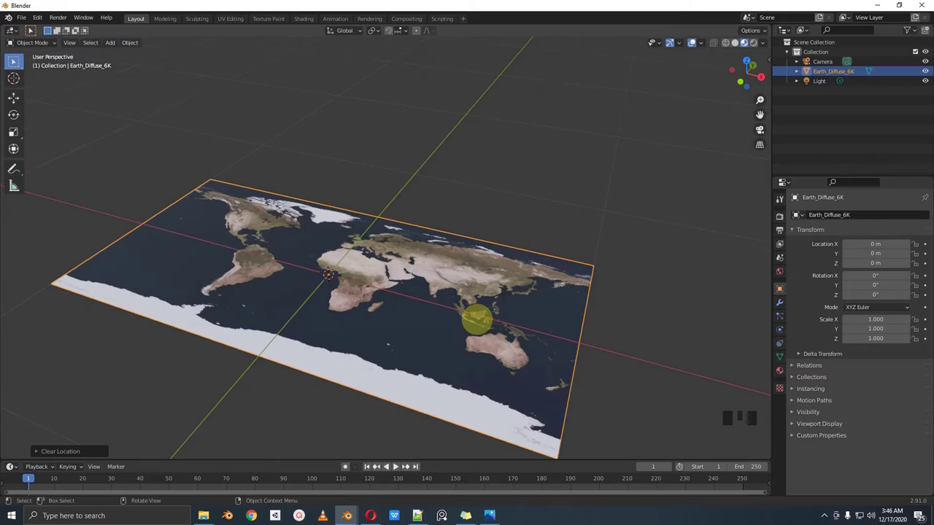
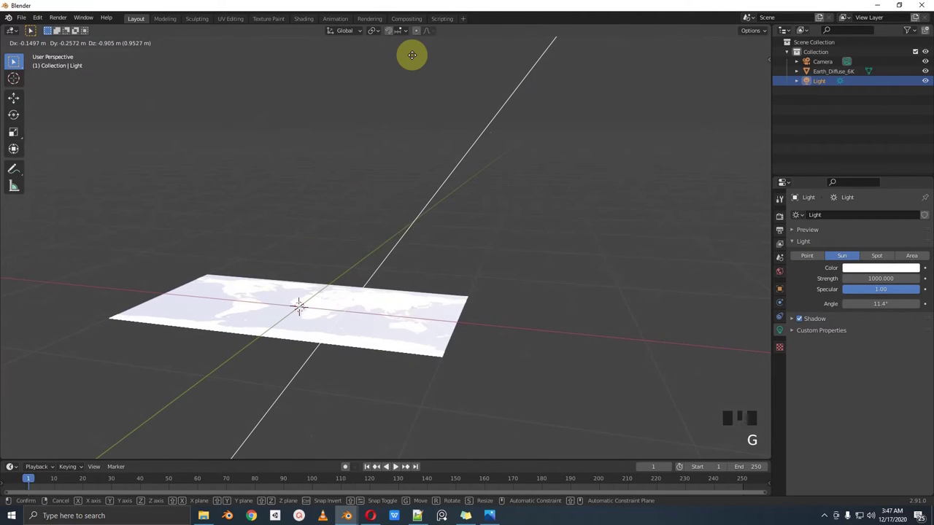
- Move the Light down near the Earth map plane so the map is brightly lit
{"action": "scroll", "scroll_direction": "down", "scroll_amount": 3}
{"action": "key", "text": "g"}
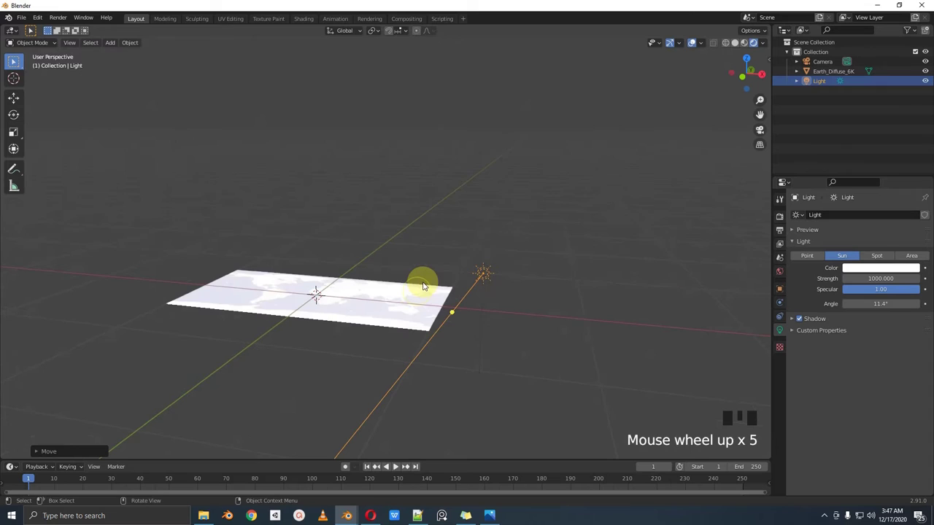
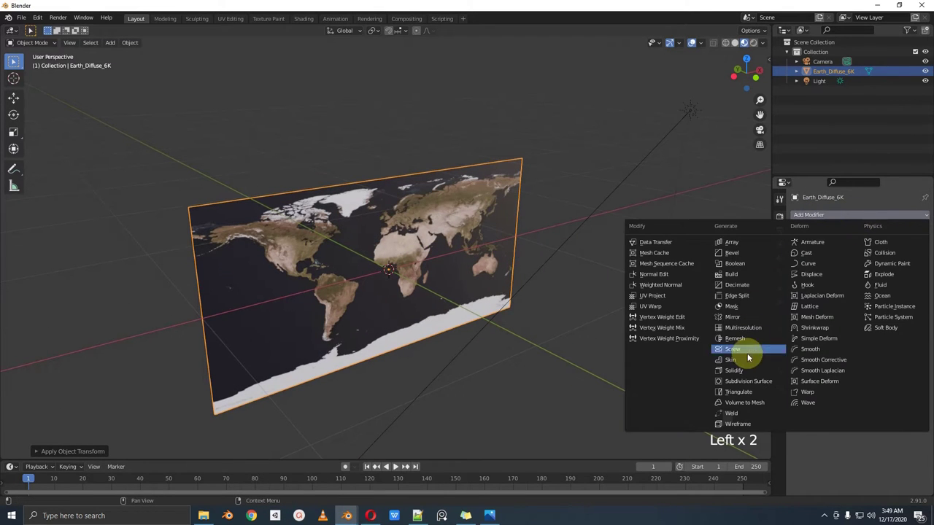
- Add a Subdivision Surface modifier to the world map plane
{"action": "left_click", "coordinate": [745, 386]}
{"action": "left_click_drag", "start_coordinate": [526, 252], "coordinate": [870, 252]}
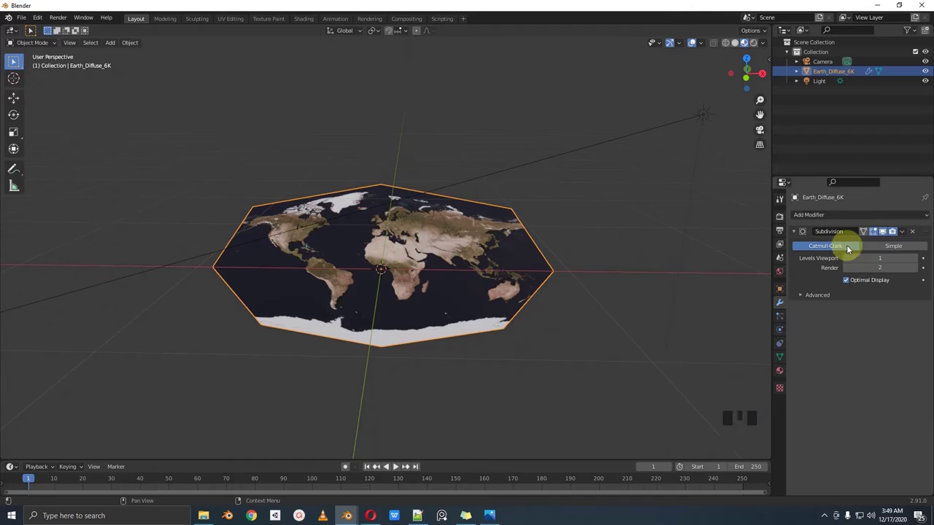
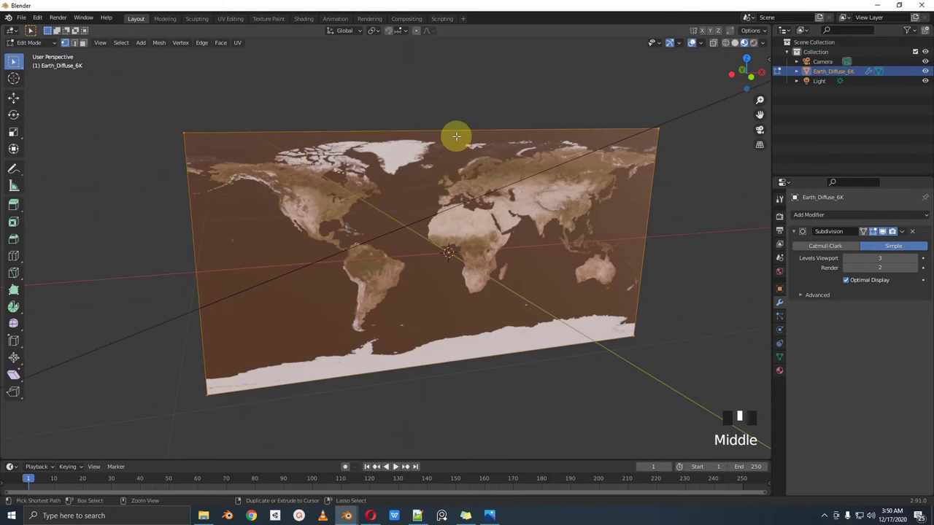
- Loop-cut and subdivide the plane into a dense vertex grid with many cuts
{"action": "key", "text": "ctrl+r"}
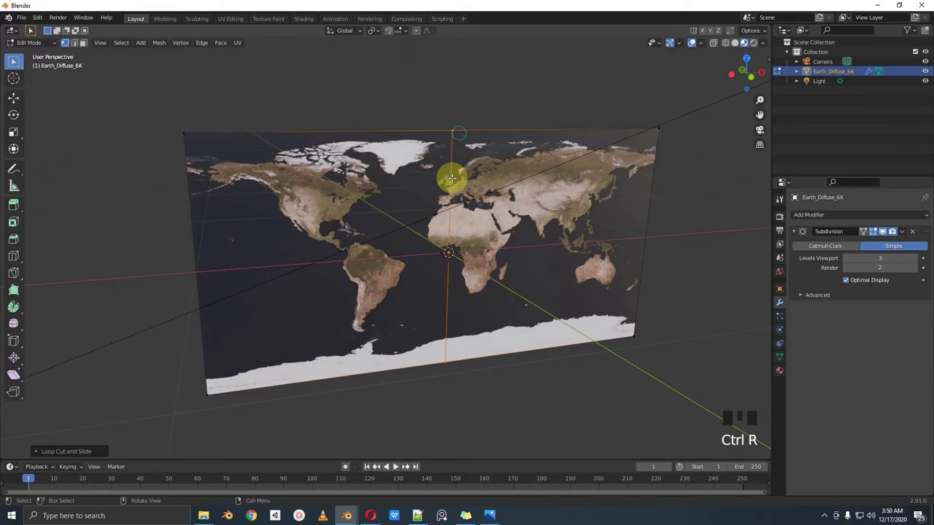
{"action": "scroll", "scroll_direction": "up", "scroll_amount": 3}
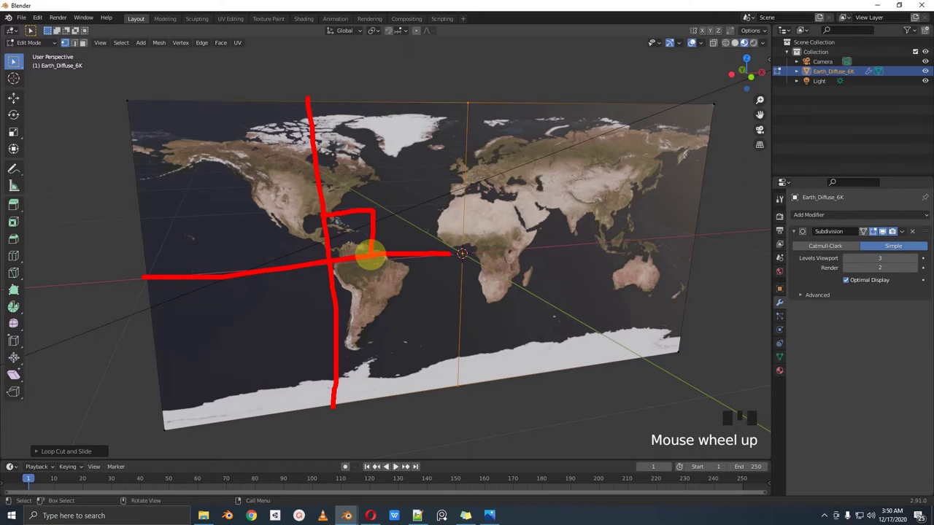
{"action": "key", "text": "Tab"}
{"action": "left_click_drag", "start_coordinate": [917, 256], "coordinate": [521, 219]}
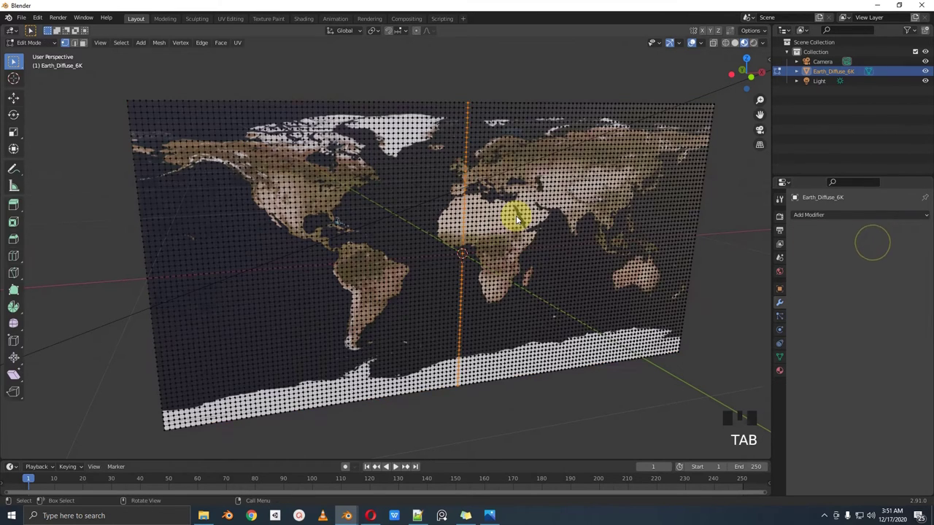
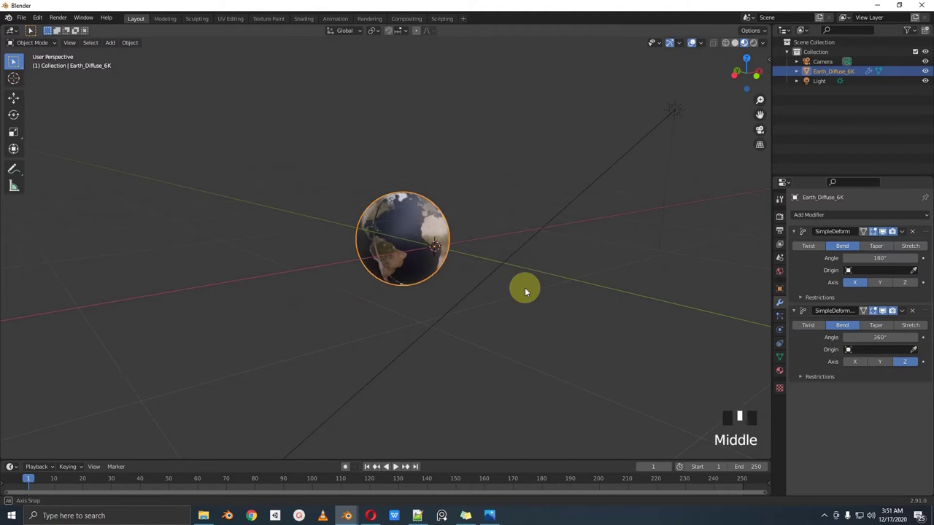
- Inspect the wrapped Earth globe from several angles and clear its location back to 0,0,0
{"action": "scroll", "scroll_direction": "down", "scroll_amount": 3}
{"action": "scroll", "scroll_direction": "up", "scroll_amount": 3}
{"action": "left_click_drag", "start_coordinate": [457, 279], "coordinate": [913, 239]}
{"action": "left_click_drag", "start_coordinate": [905, 237], "coordinate": [560, 277]}
{"action": "left_click_drag", "start_coordinate": [560, 277], "coordinate": [573, 269]}
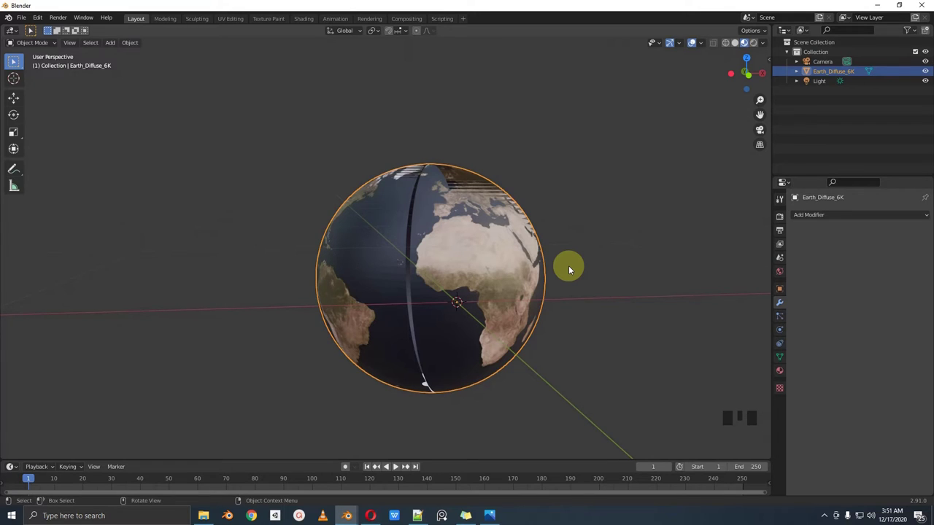
{"action": "scroll", "scroll_direction": "down", "scroll_amount": 3}
{"action": "left_click_drag", "start_coordinate": [370, 303], "coordinate": [348, 305]}
{"action": "scroll", "scroll_direction": "up", "scroll_amount": 3}
{"action": "scroll", "scroll_direction": "up", "scroll_amount": 3}
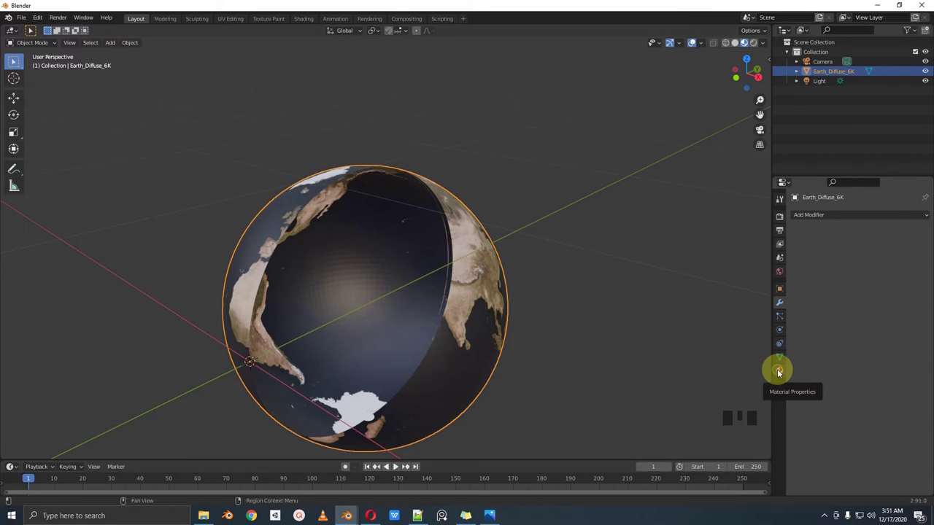
{"action": "left_click", "coordinate": [781, 373]}
{"action": "scroll", "scroll_direction": "down", "scroll_amount": 3}
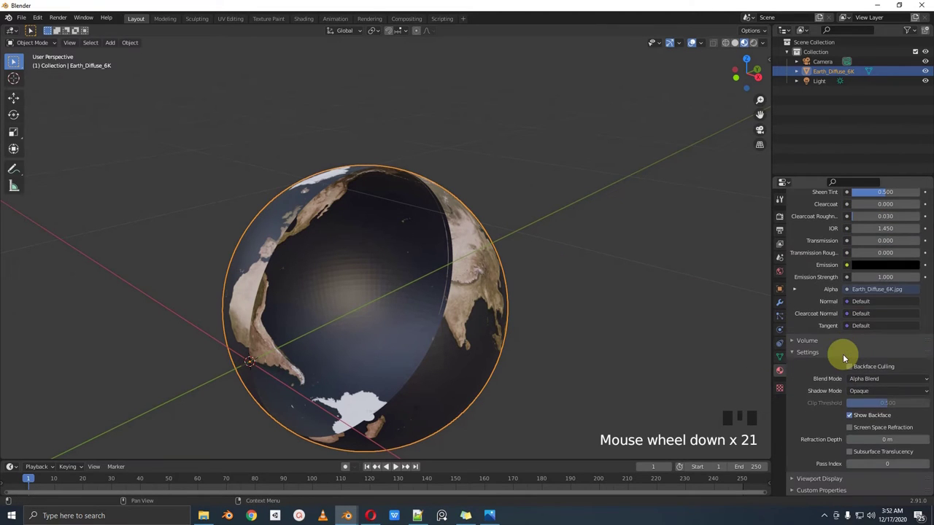
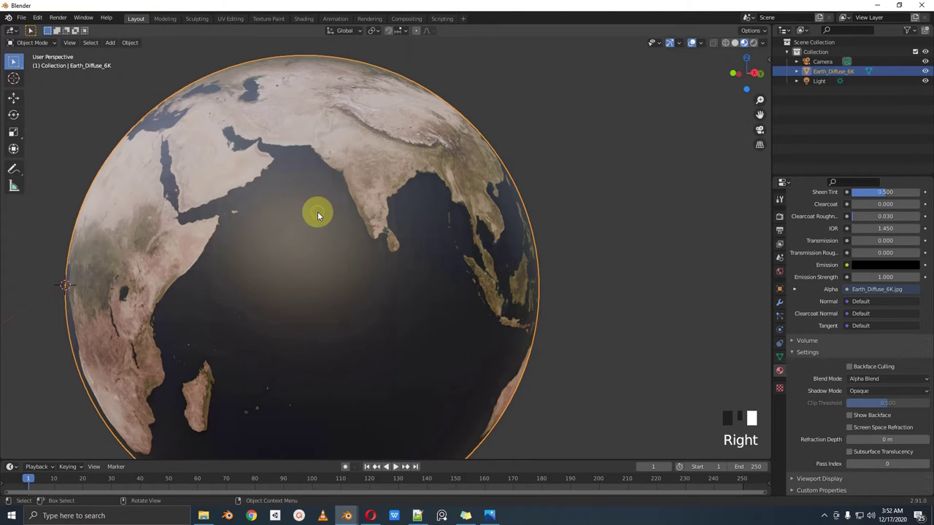
{"action": "scroll", "scroll_direction": "down", "scroll_amount": 3}
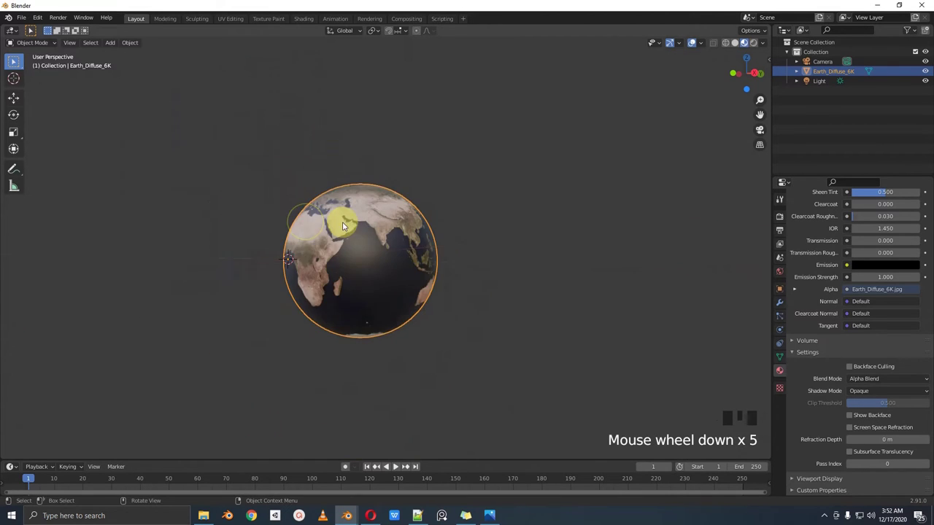
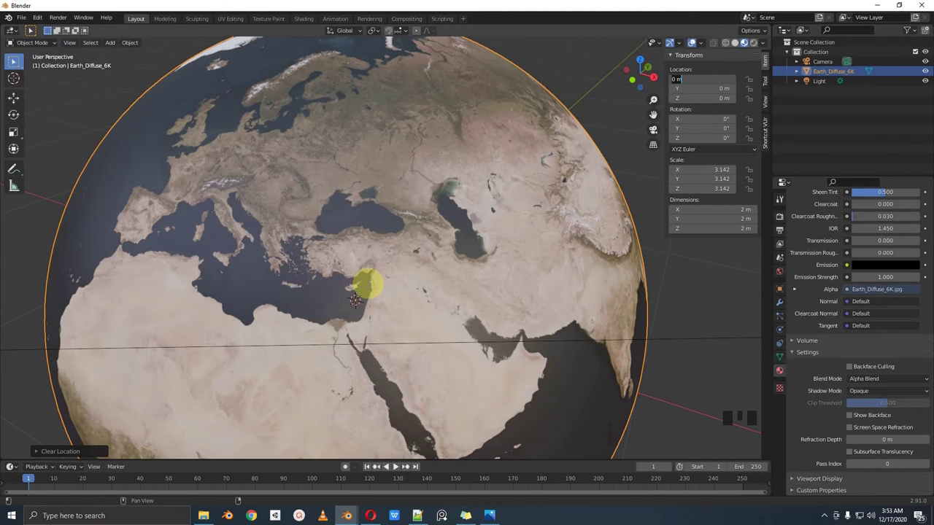
- Apply the globe's scale (Ctrl+A) so it keeps its size at unit scale
{"action": "scroll", "scroll_direction": "down", "scroll_amount": 3}
{"action": "key", "text": "ctrl+a"}
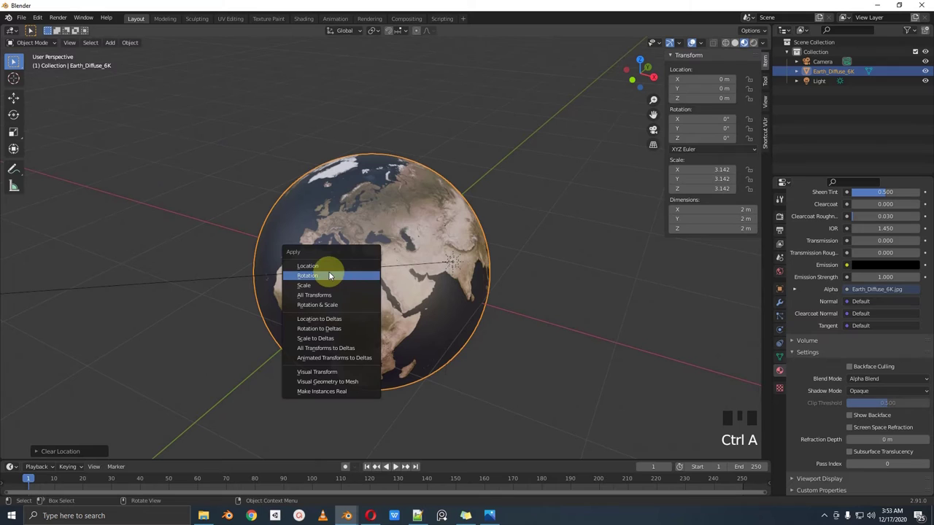
{"action": "left_click_drag", "start_coordinate": [337, 287], "coordinate": [256, 272]}
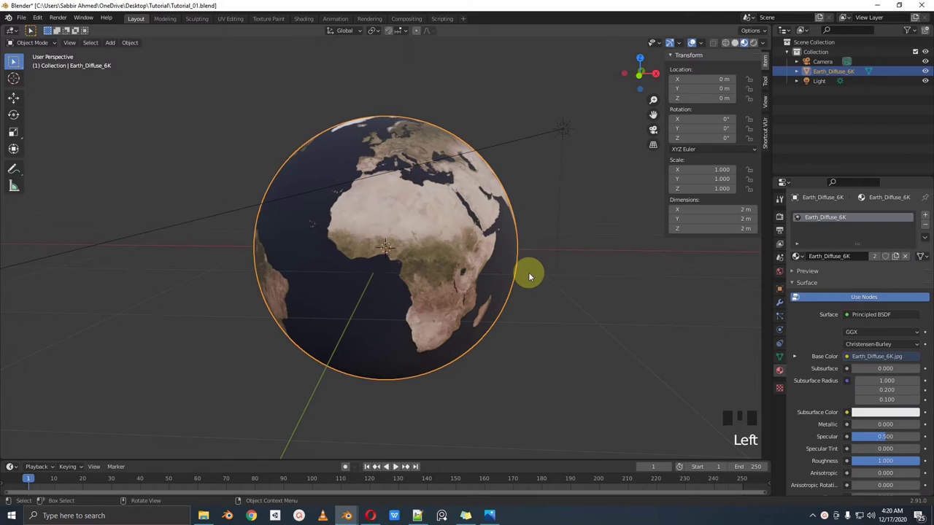
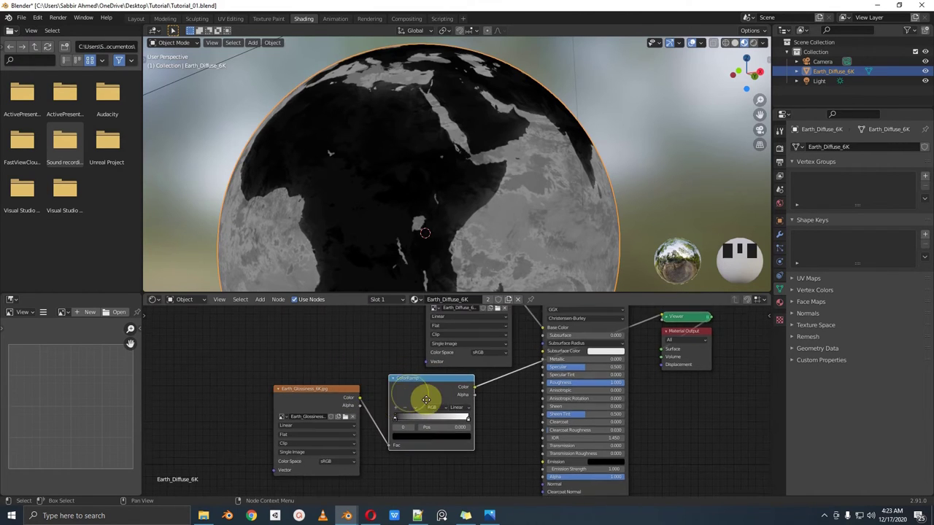
- Select the glossiness ColorRamp node to wire it into the Principled BSDF Roughness
{"action": "left_click", "coordinate": [413, 397]}
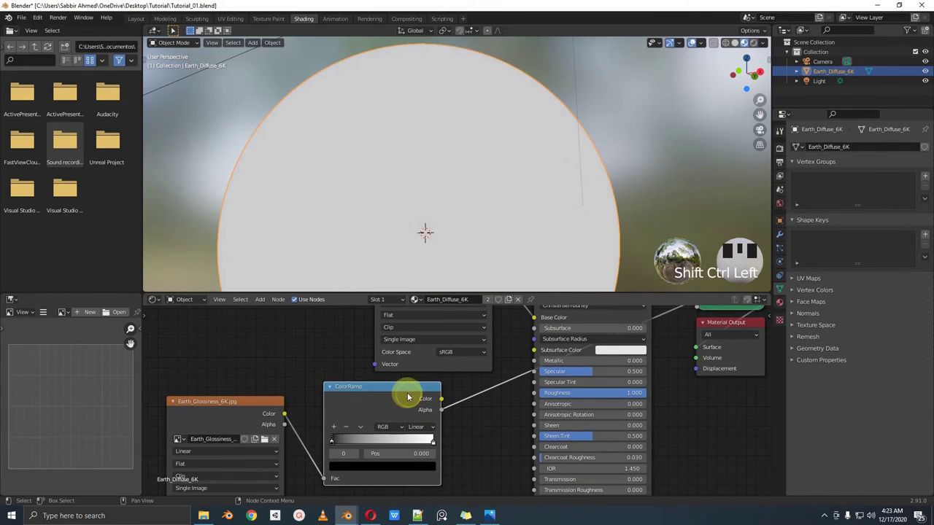
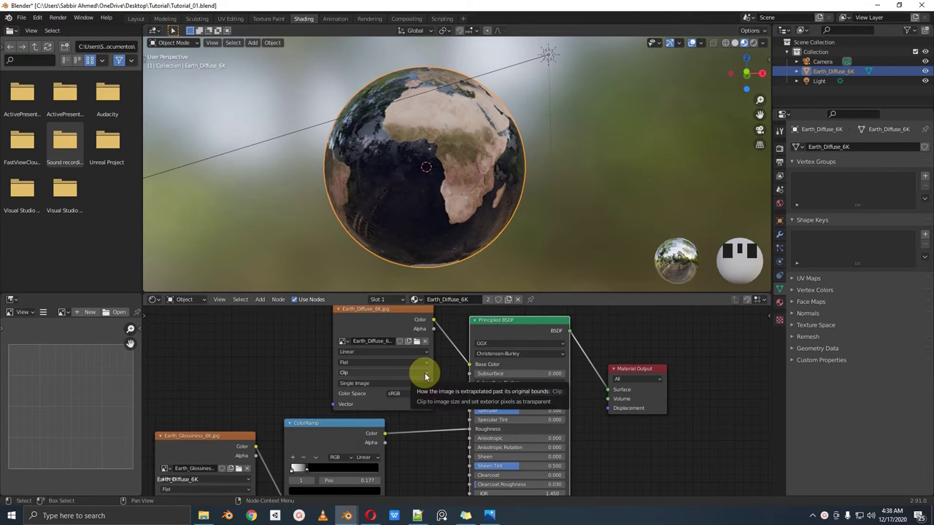
- Duplicate the glossiness image node with Shift+D to hold the Earth normal map
{"action": "scroll", "scroll_direction": "up", "scroll_amount": 3}
{"action": "scroll", "scroll_direction": "down", "scroll_amount": 3}
{"action": "left_click_drag", "start_coordinate": [495, 143], "coordinate": [321, 364]}
{"action": "left_click", "coordinate": [321, 363]}
{"action": "key", "text": "shift+d"}
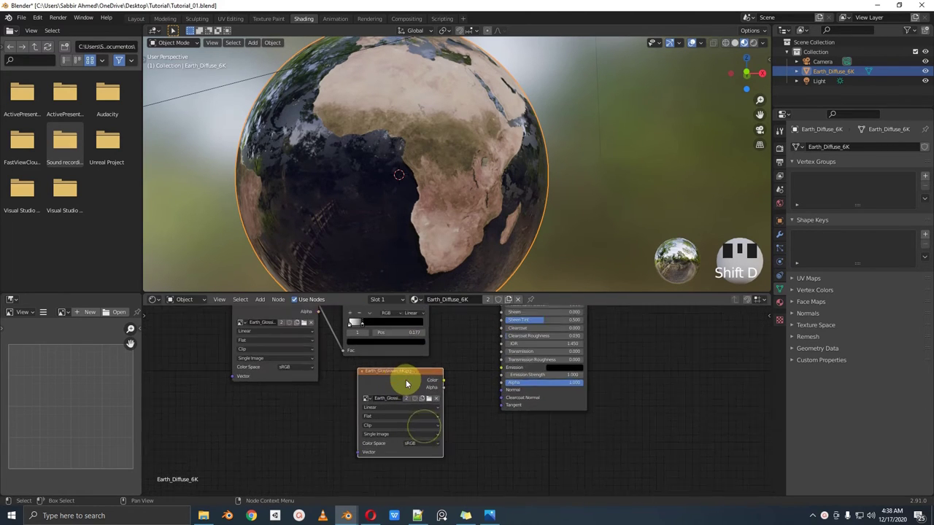
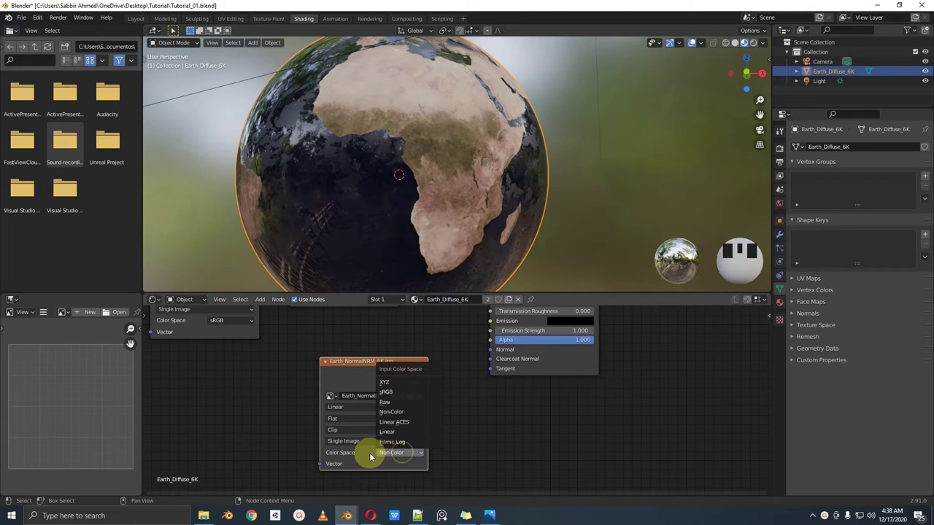
- Wire the Earth_NormalNRM_6K image through a Normal Map node into the Principled BSDF Normal input
{"action": "left_click_drag", "start_coordinate": [396, 427], "coordinate": [413, 366]}
{"action": "left_click_drag", "start_coordinate": [412, 367], "coordinate": [387, 415]}
{"action": "left_click", "coordinate": [388, 415]}
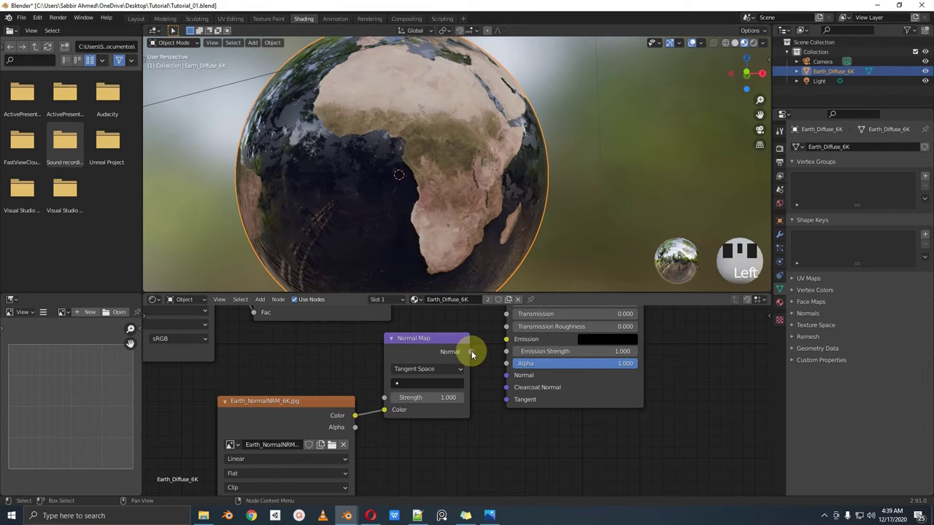
{"action": "left_click", "coordinate": [517, 382]}
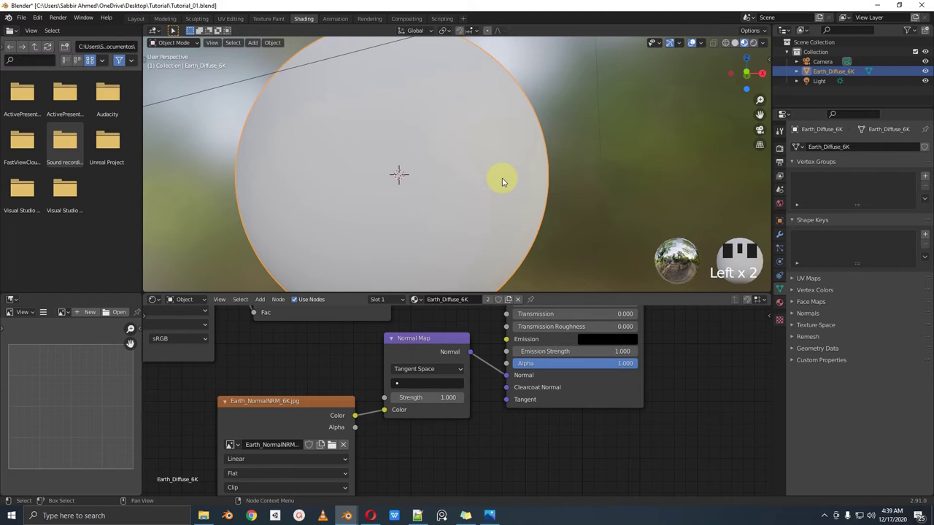
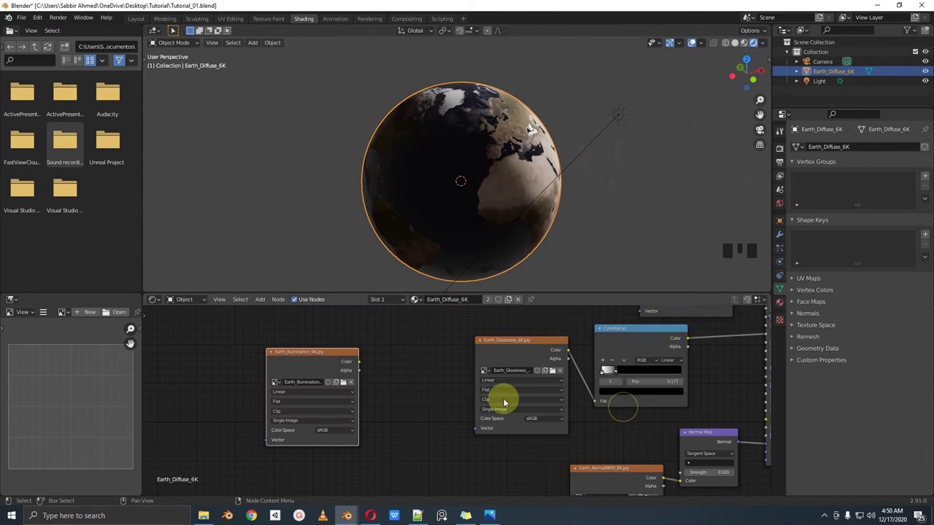
- Preview the Earth_Illumination_6K night-lights texture on the globe
{"action": "left_click", "coordinate": [304, 357]}
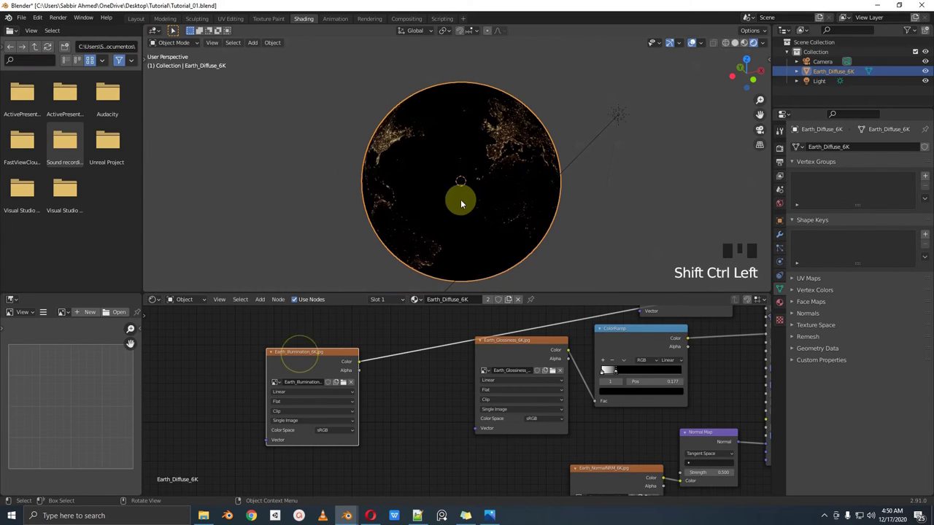
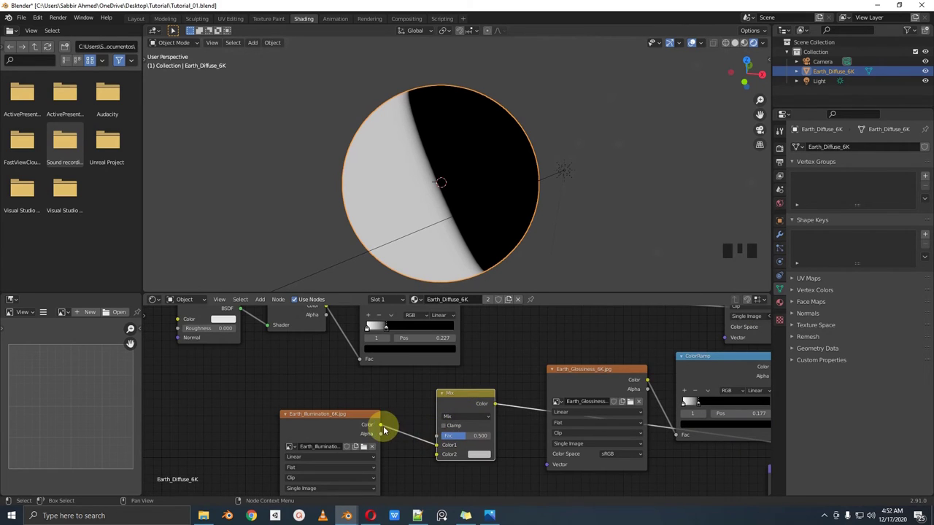
- Wire the night-lights colour into the mix, then trackball-rotate the sun light so the night side faces the view
{"action": "left_click_drag", "start_coordinate": [359, 426], "coordinate": [629, 332]}
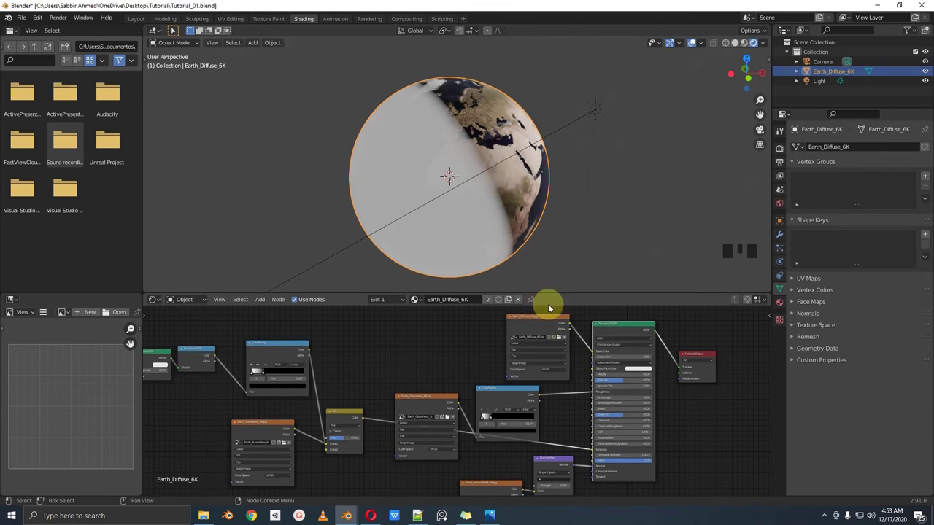
{"action": "left_click_drag", "start_coordinate": [618, 170], "coordinate": [554, 199]}
{"action": "left_click", "coordinate": [554, 199]}
{"action": "key", "text": "r"}
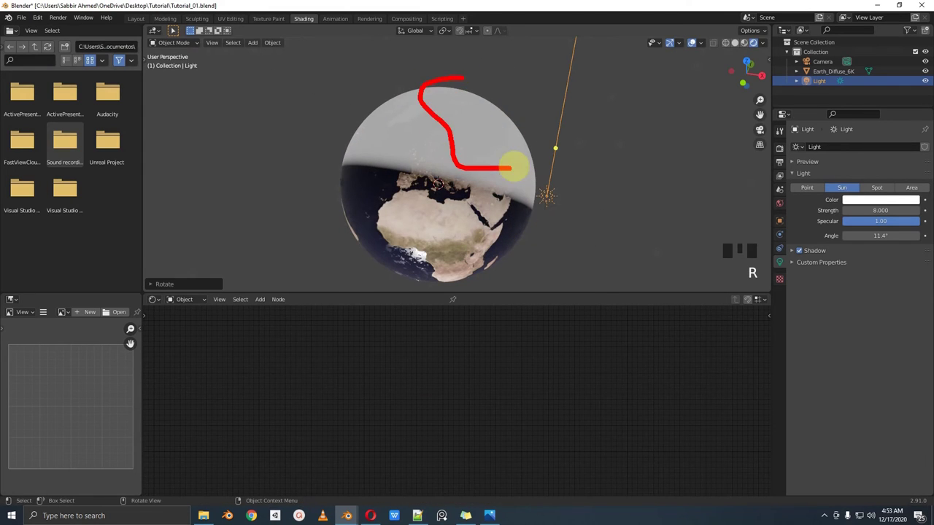
{"action": "key", "text": "r"}
{"action": "left_click", "coordinate": [483, 164]}
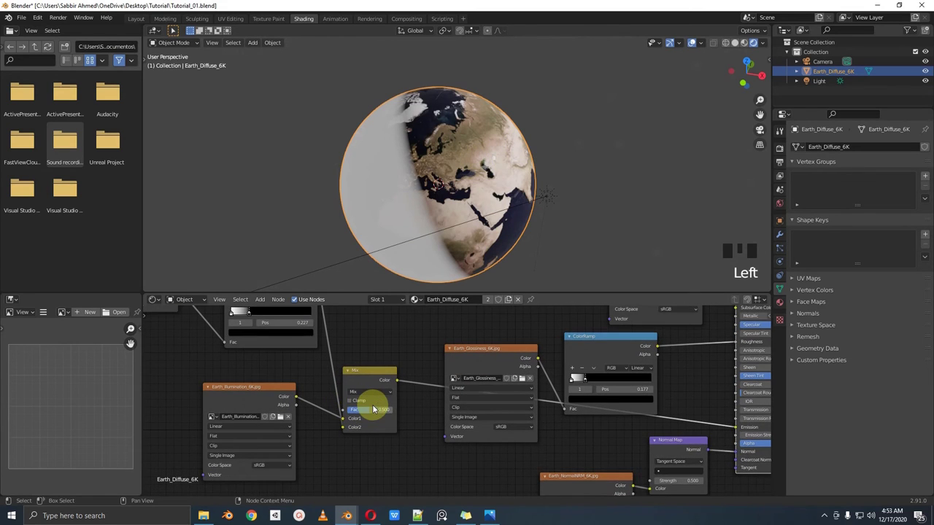
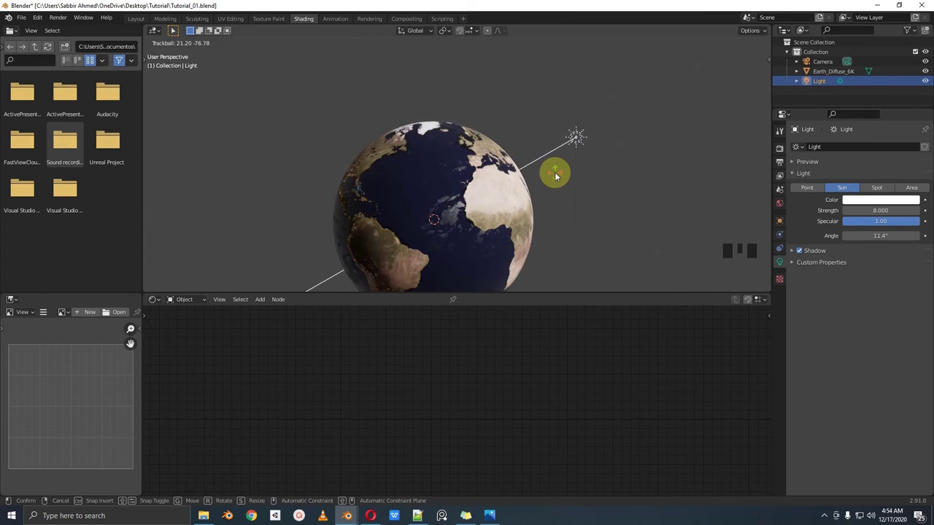
- Settle the light's new angle with Africa in daylight and reselect the Earth globe
{"action": "left_click_drag", "start_coordinate": [548, 190], "coordinate": [506, 198]}
{"action": "scroll", "scroll_direction": "up", "scroll_amount": 3}
{"action": "scroll", "scroll_direction": "down", "scroll_amount": 3}
{"action": "left_click_drag", "start_coordinate": [501, 209], "coordinate": [429, 201]}
{"action": "left_click", "coordinate": [429, 201]}
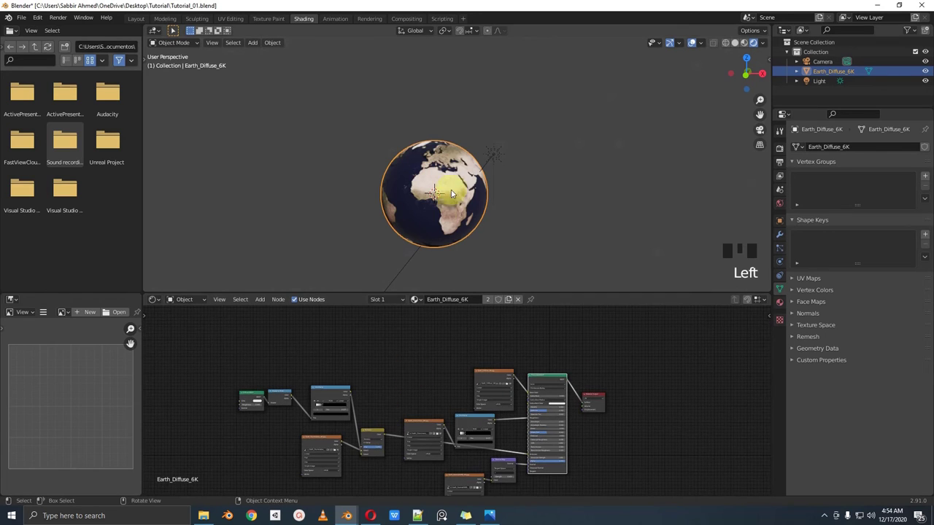
- Reposition the Earth material's node tree to make room for a new input node
{"action": "scroll", "scroll_direction": "up", "scroll_amount": 3}
{"action": "middle_click", "coordinate": [438, 202]}
{"action": "scroll", "scroll_direction": "up", "scroll_amount": 3}
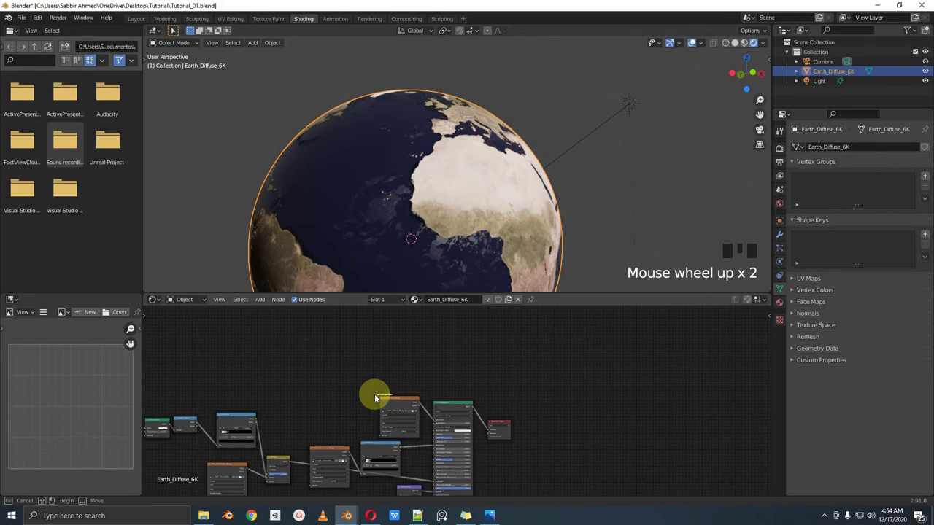
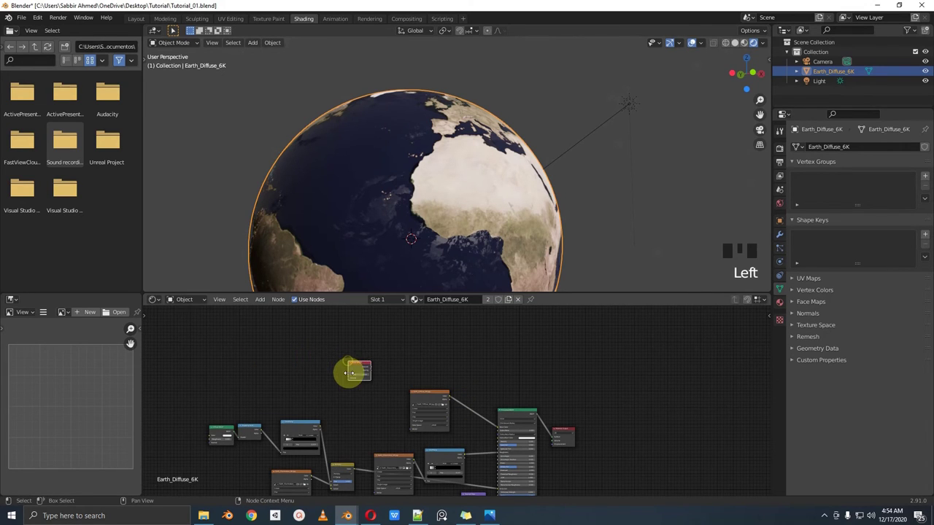
- Place the Layer Weight node above the Earth material's node tree
{"action": "left_click", "coordinate": [347, 365]}
{"action": "scroll", "scroll_direction": "down", "scroll_amount": 3}
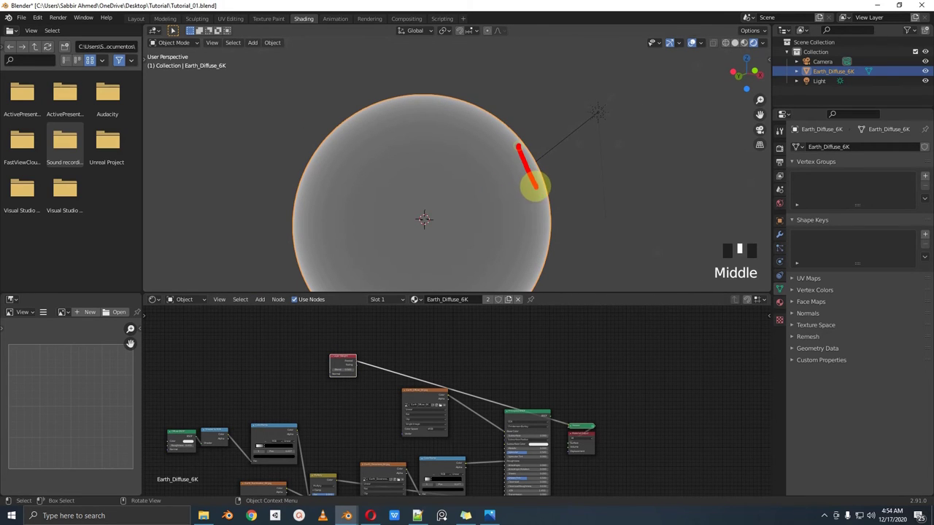
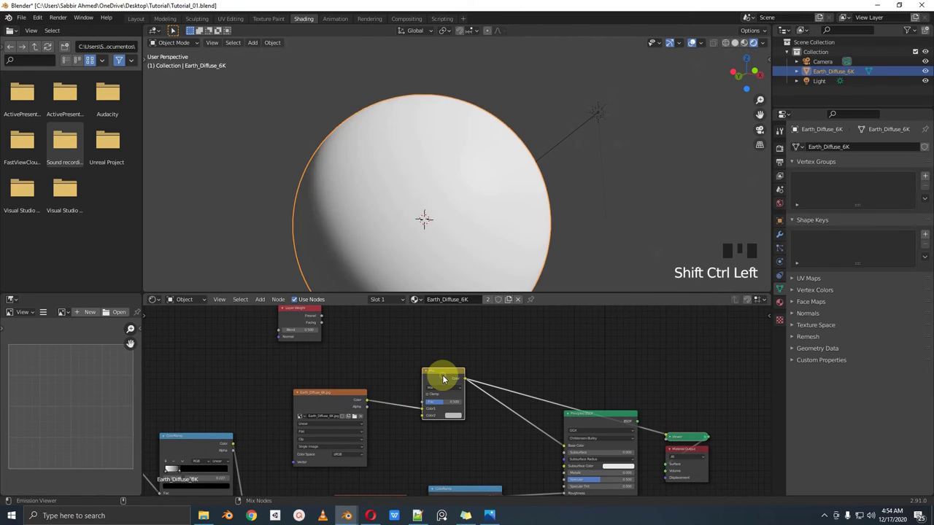
- Link Layer Weight Fresnel to the Mix Fac and set its second colour to green in Add mode
{"action": "left_click_drag", "start_coordinate": [319, 319], "coordinate": [446, 411]}
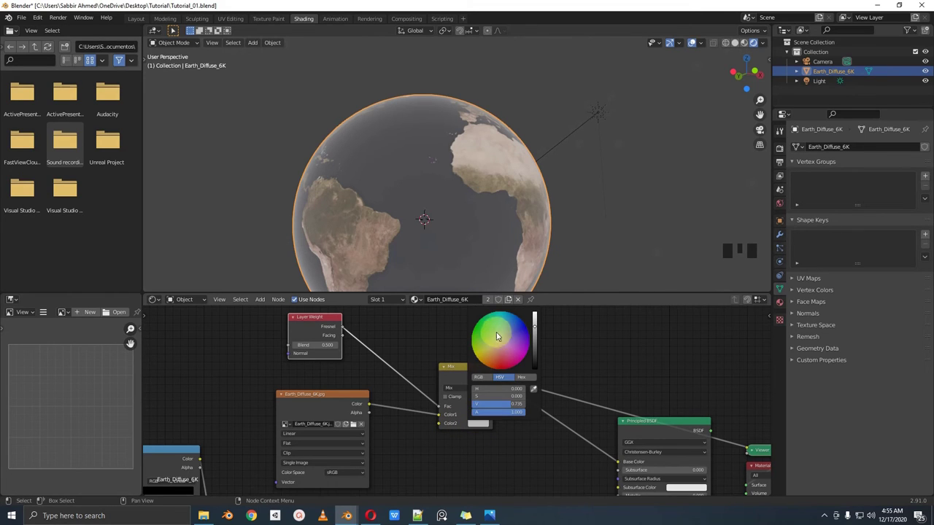
{"action": "left_click", "coordinate": [499, 340]}
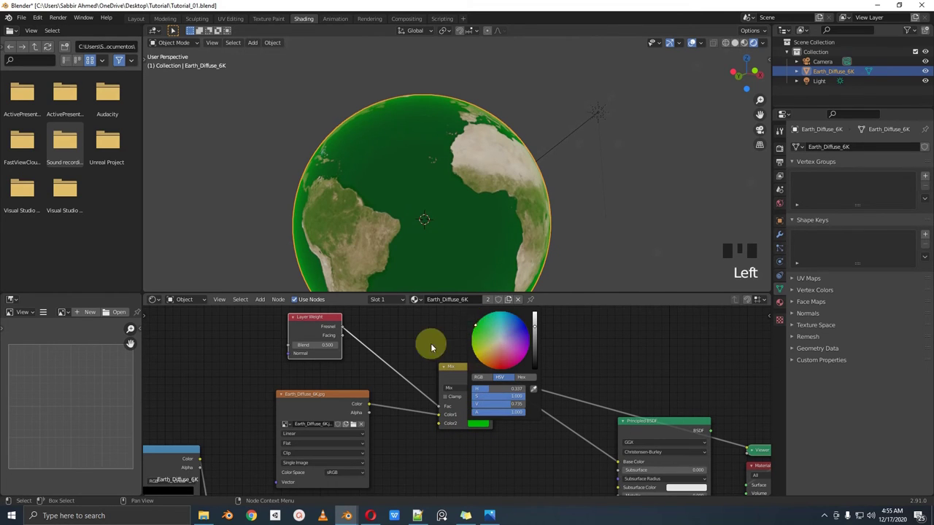
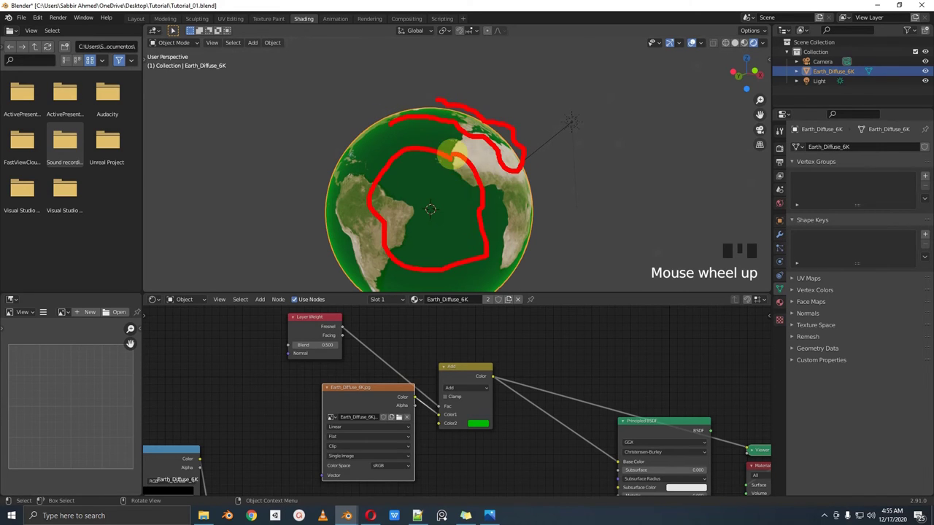
{"action": "scroll", "scroll_direction": "down", "scroll_amount": 3}
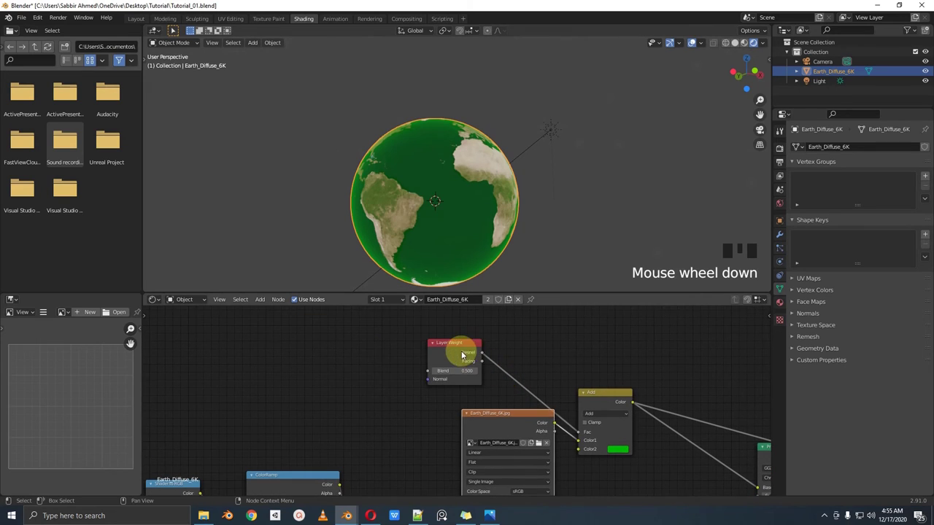
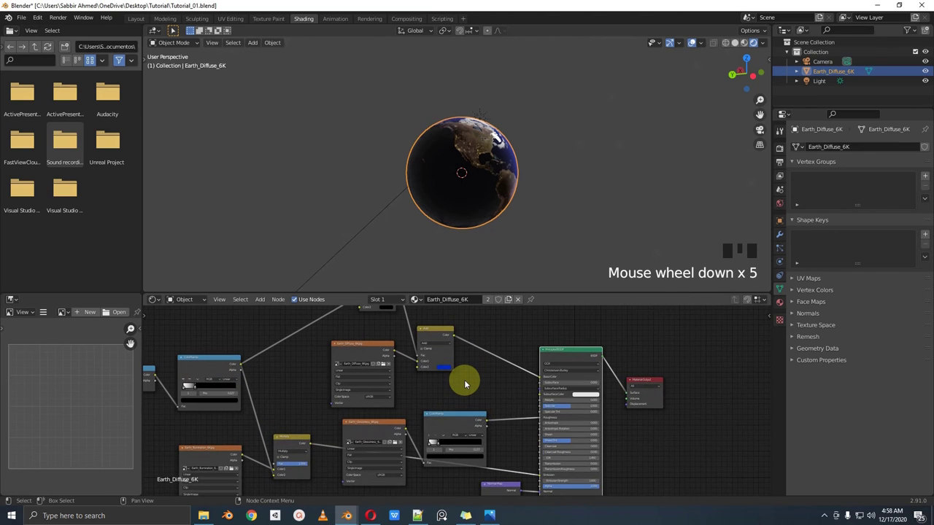
- From the camera view, scale the duplicate sphere Earth_Diffuse_6K.001 slightly larger as a cloud shell
{"action": "scroll", "scroll_direction": "up", "scroll_amount": 3}
{"action": "left_click_drag", "start_coordinate": [480, 209], "coordinate": [467, 211]}
{"action": "scroll", "scroll_direction": "down", "scroll_amount": 3}
{"action": "key", "text": "KP_0"}
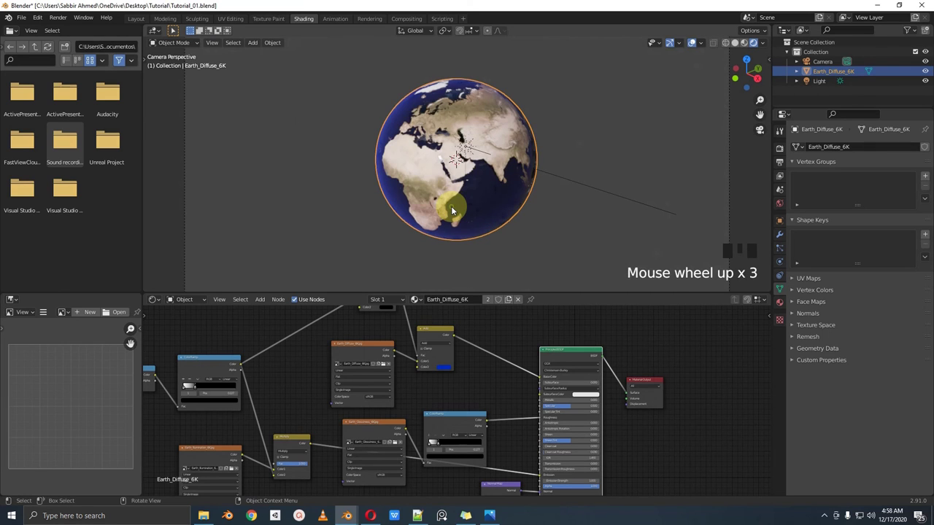
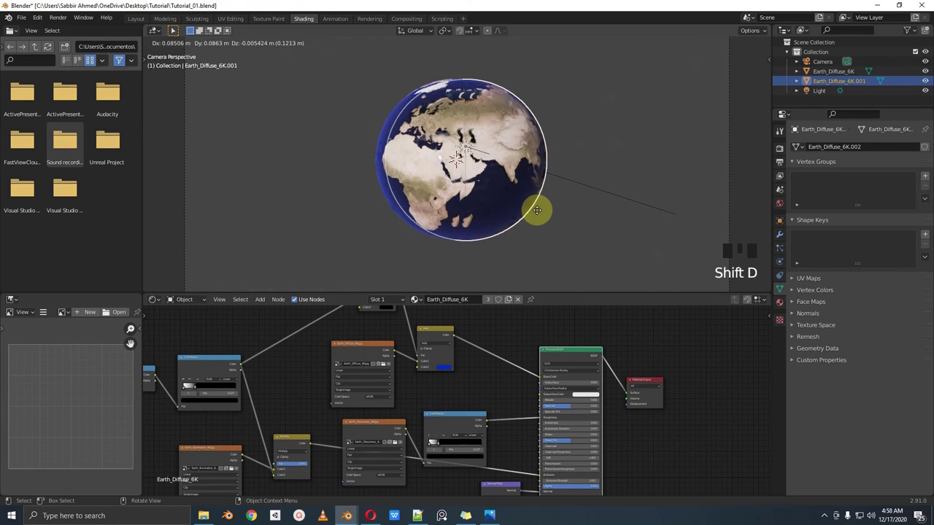
{"action": "scroll", "scroll_direction": "up", "scroll_amount": 3}
{"action": "key", "text": "s"}
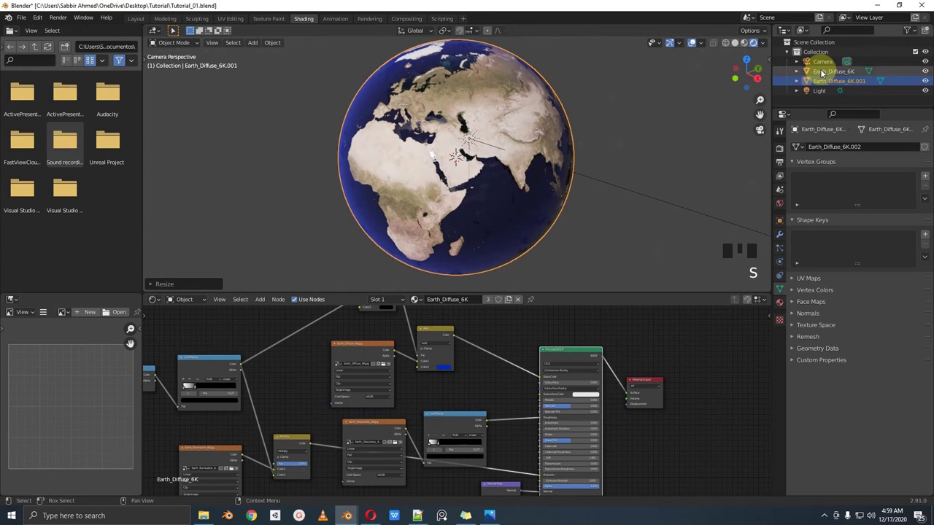
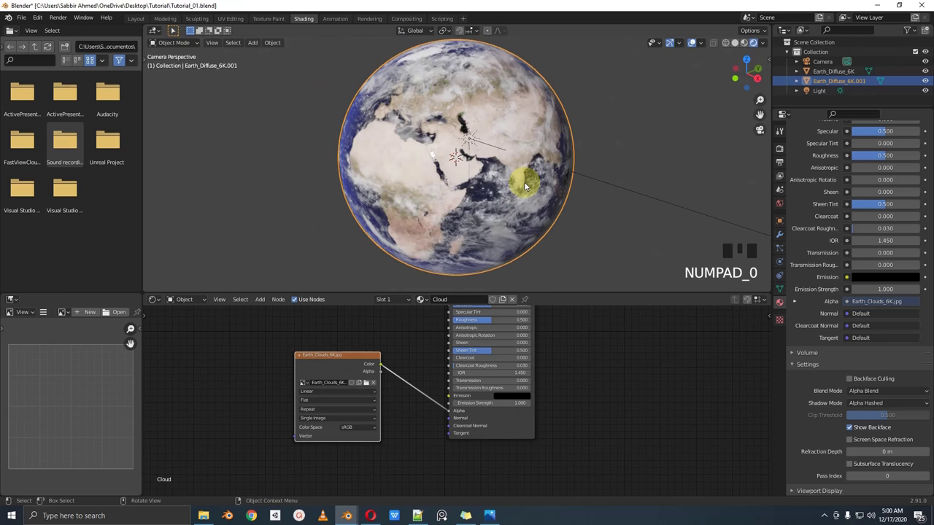
- Import Star_Night_Background.png into the scene as an image plane
{"action": "scroll", "scroll_direction": "down", "scroll_amount": 3}
{"action": "scroll", "scroll_direction": "up", "scroll_amount": 3}
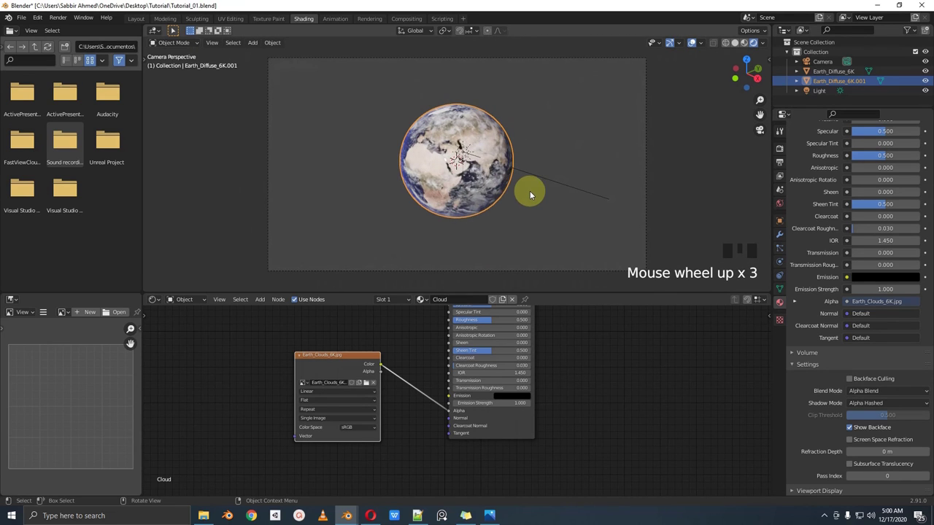
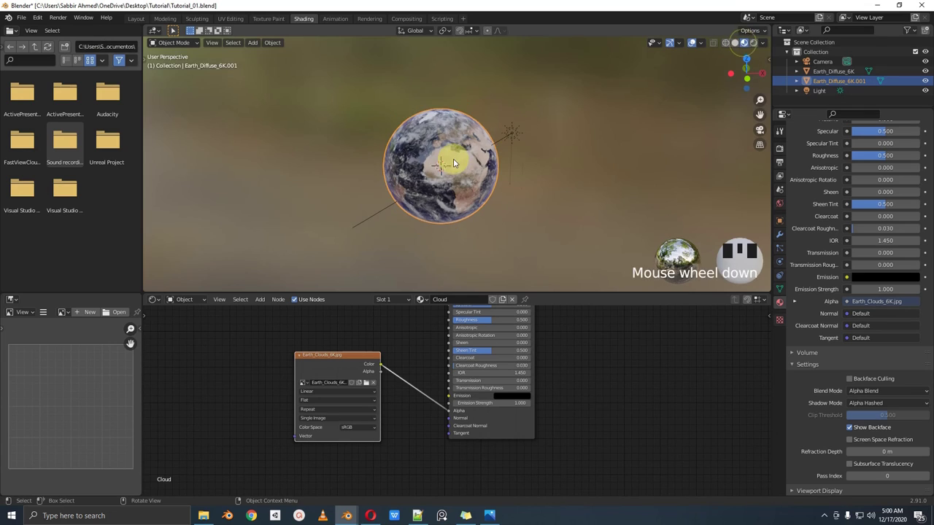
{"action": "left_click_drag", "start_coordinate": [441, 167], "coordinate": [462, 296]}
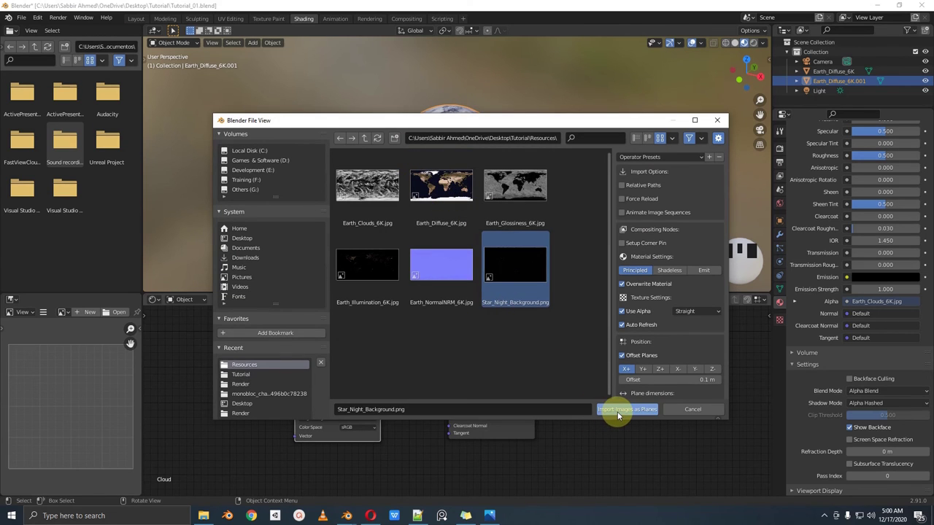
{"action": "scroll", "scroll_direction": "down", "scroll_amount": 3}
{"action": "left_click_drag", "start_coordinate": [503, 220], "coordinate": [539, 219]}
- Move the star background plane away from the globe to sit behind it
{"action": "key", "text": "KP_0"}
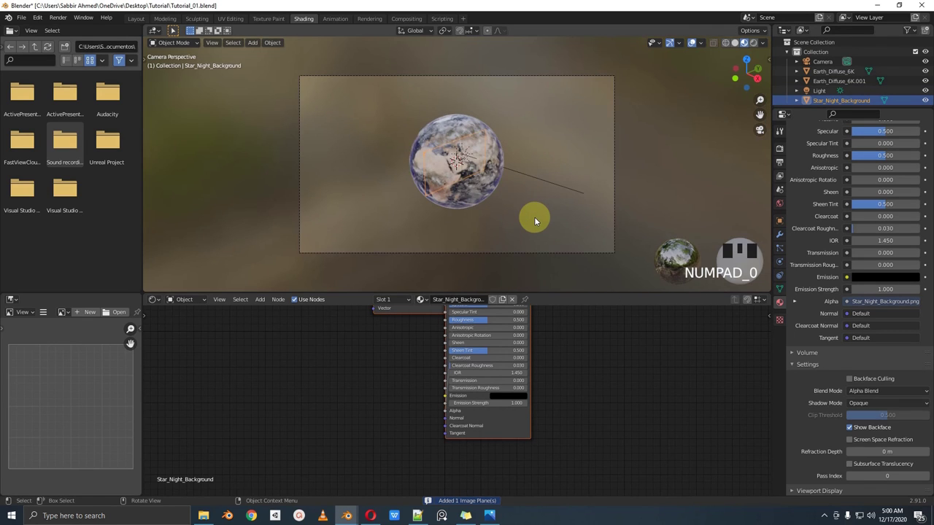
{"action": "key", "text": "g"}
{"action": "left_click_drag", "start_coordinate": [497, 168], "coordinate": [506, 168]}
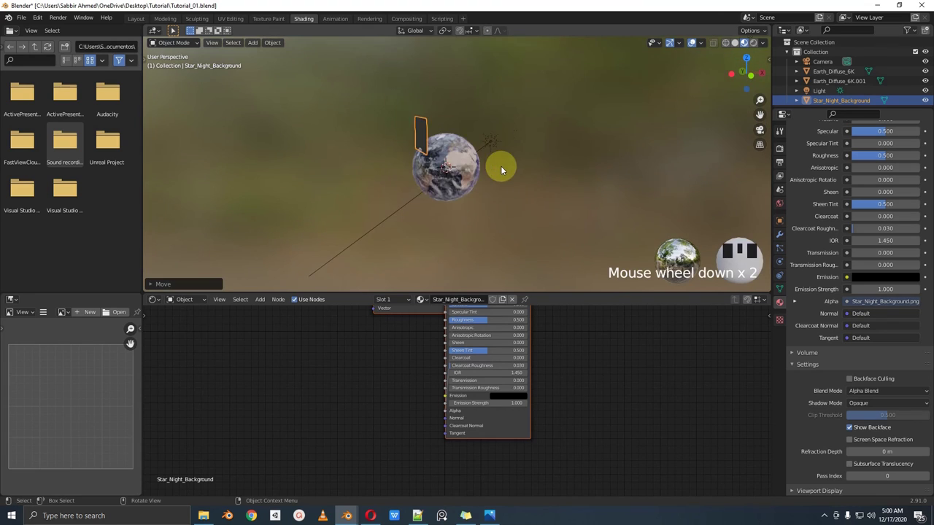
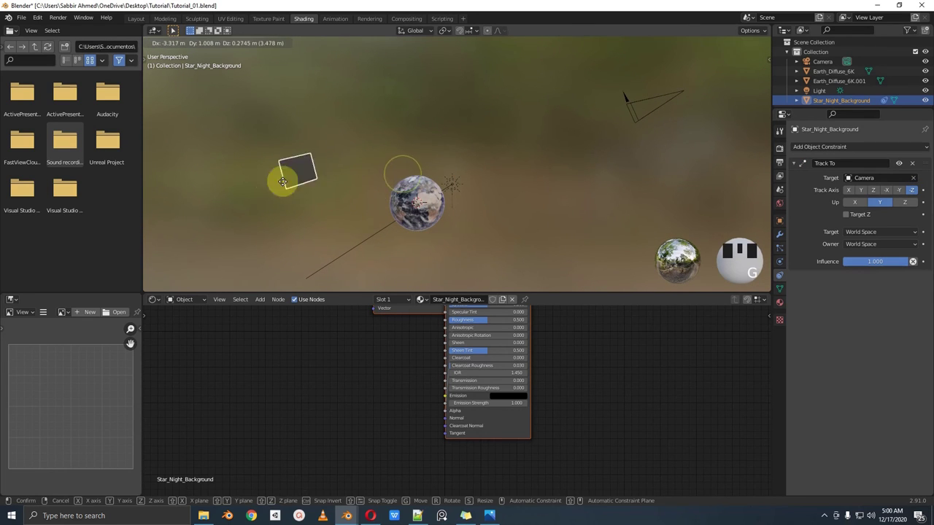
{"action": "key", "text": "KP_7"}
{"action": "scroll", "scroll_direction": "down", "scroll_amount": 3}
- From the camera view, enlarge the star plane so it fills the frame behind the Earth
{"action": "key", "text": "g"}
{"action": "scroll", "scroll_direction": "up", "scroll_amount": 3}
{"action": "key", "text": "g"}
{"action": "key", "text": "KP_0"}
{"action": "key", "text": "g"}
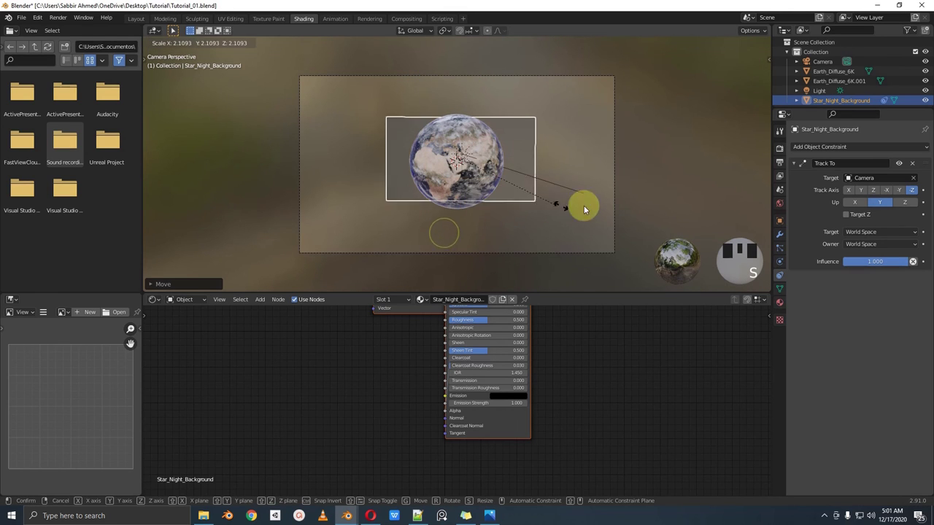
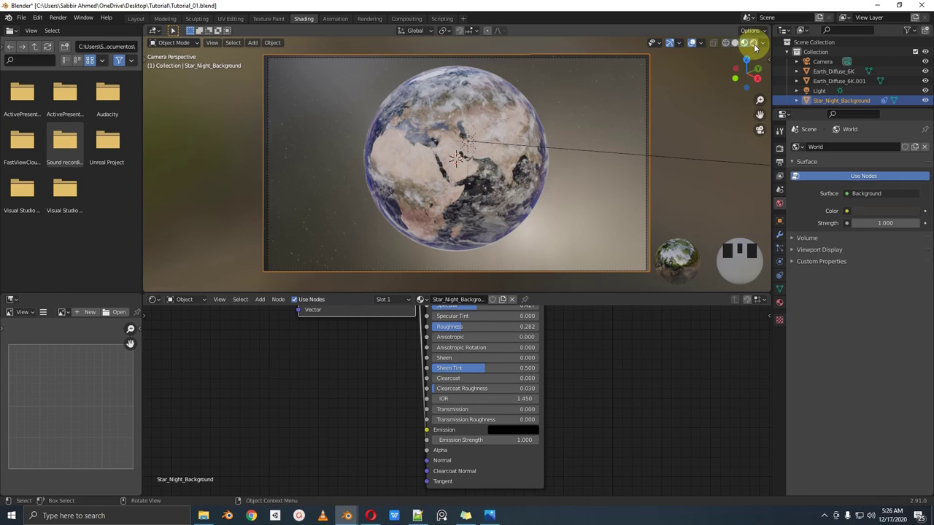
- In Rendered shading, connect the Star_Night_Background image Color to the Principled BSDF Emission input
{"action": "left_click", "coordinate": [759, 46]}
{"action": "scroll", "scroll_direction": "down", "scroll_amount": 3}
{"action": "scroll", "scroll_direction": "up", "scroll_amount": 3}
{"action": "left_click_drag", "start_coordinate": [577, 190], "coordinate": [527, 190]}
{"action": "key", "text": "KP_0"}
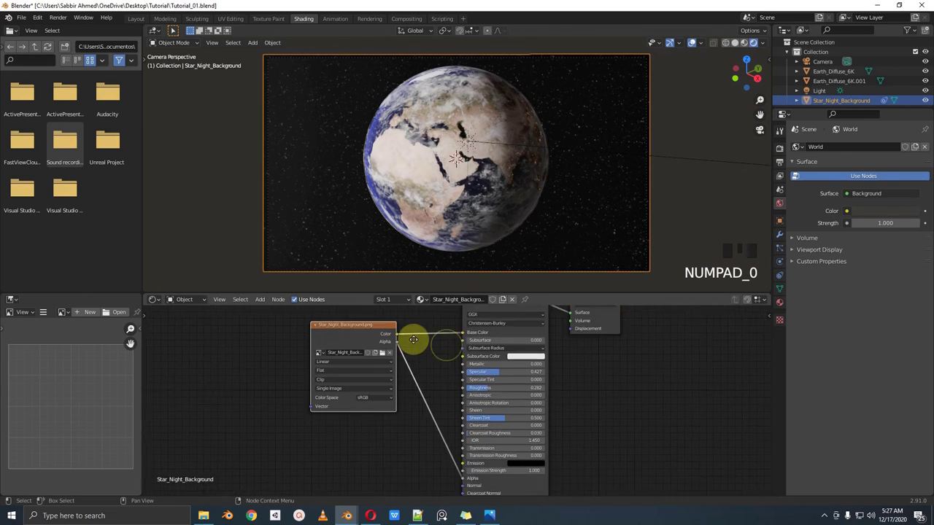
{"action": "left_click_drag", "start_coordinate": [446, 461], "coordinate": [403, 425]}
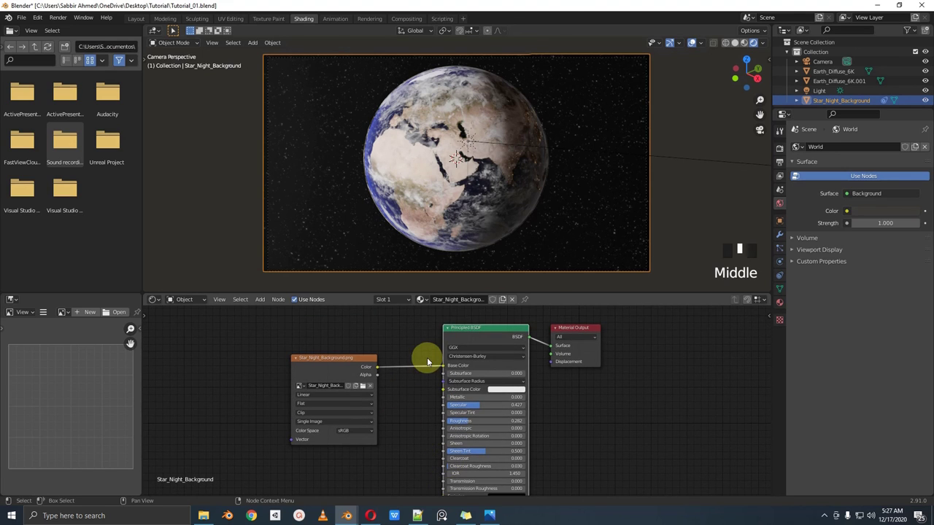
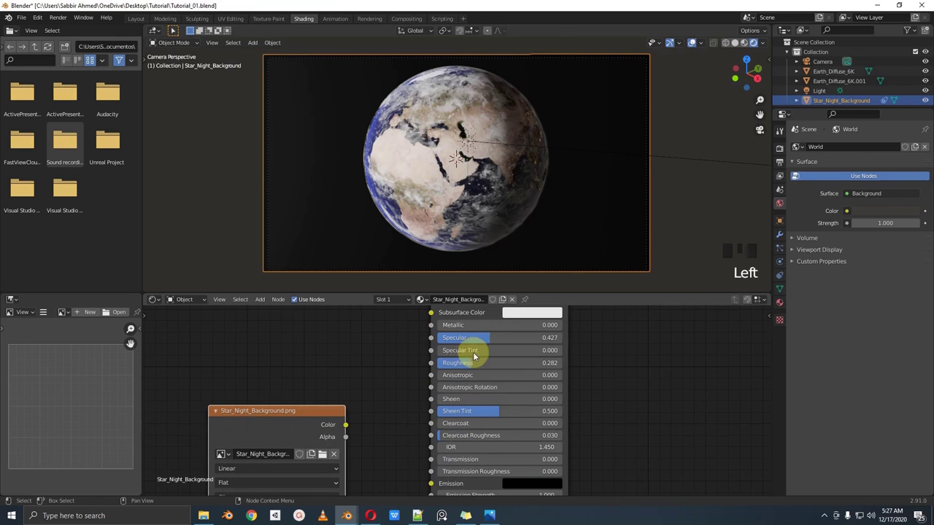
{"action": "left_click_drag", "start_coordinate": [462, 341], "coordinate": [474, 373]}
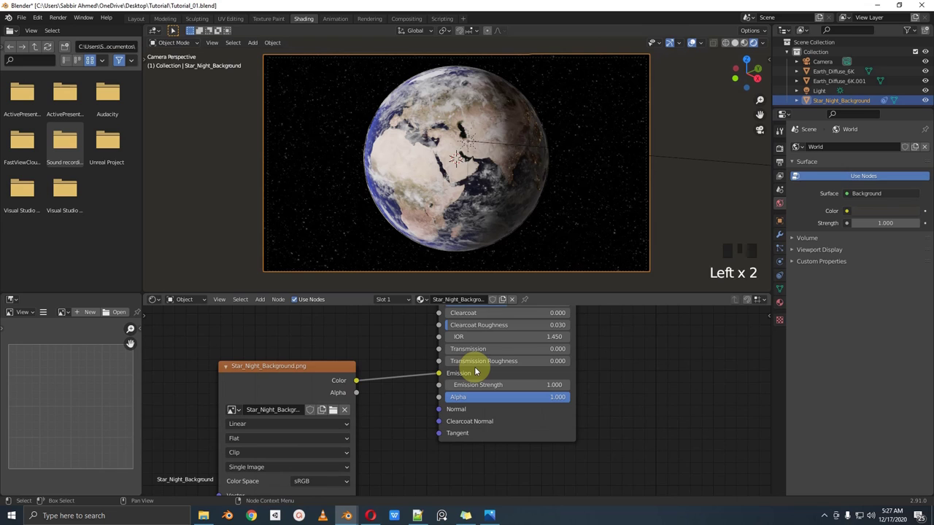